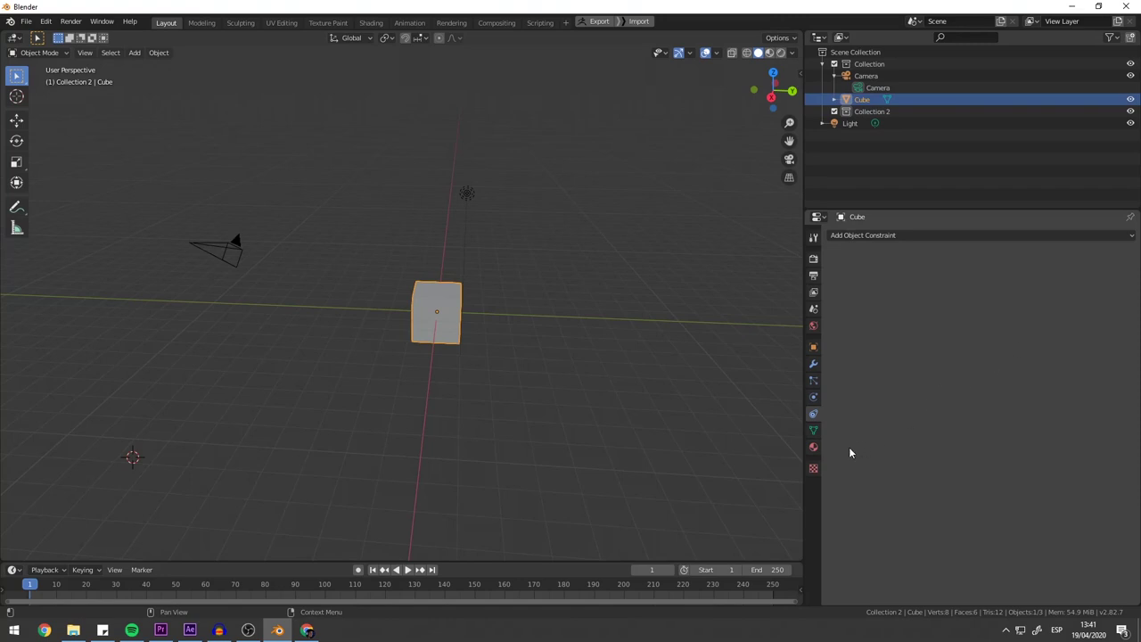
- Give the cube a green base-colour material and add a particle system to it
{"action": "left_click", "coordinate": [1045, 394]}
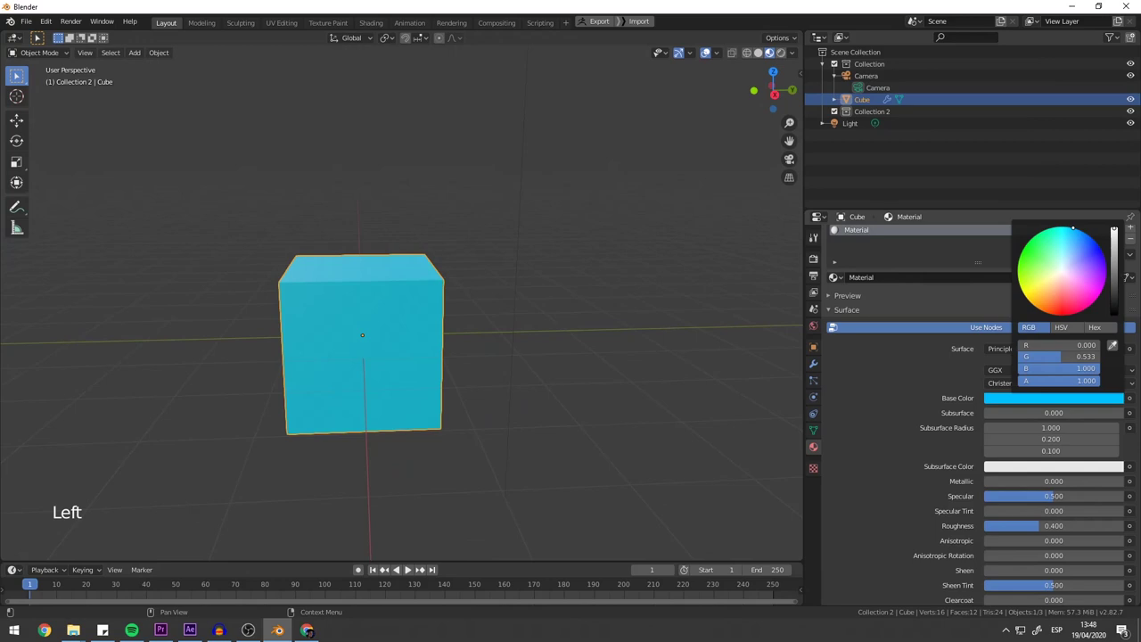
{"action": "left_click", "coordinate": [887, 402]}
{"action": "left_click", "coordinate": [815, 384]}
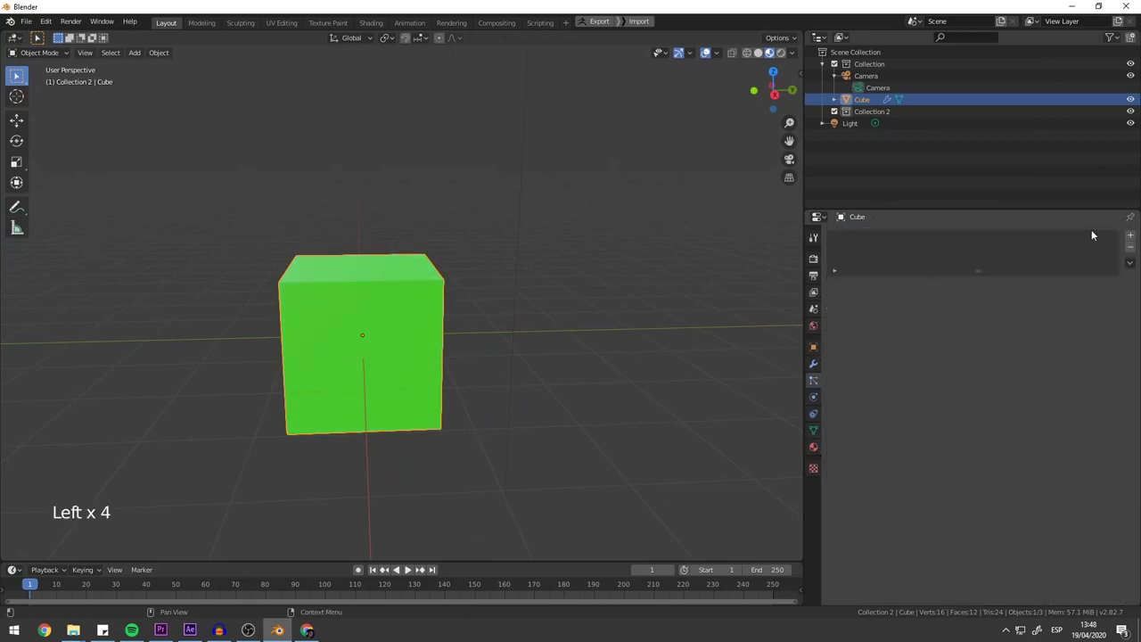
{"action": "left_click", "coordinate": [1138, 235]}
{"action": "left_click", "coordinate": [973, 316]}
- Add a Simple Deform Twist modifier to the cube and adjust its upper limit
{"action": "left_click", "coordinate": [1135, 254]}
{"action": "left_click", "coordinate": [1122, 233]}
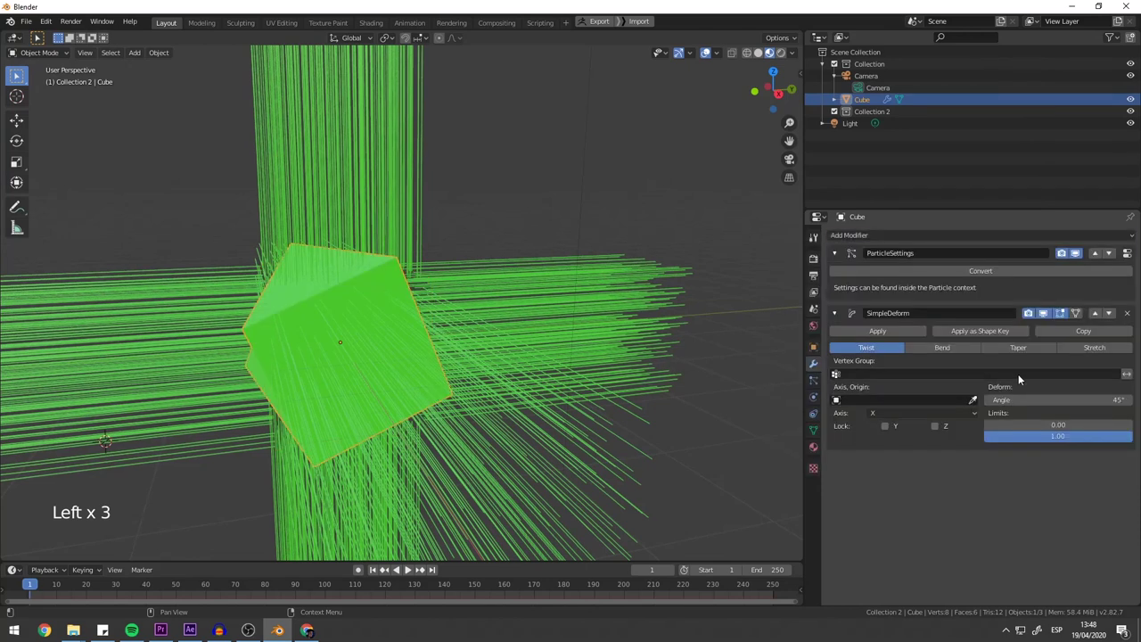
{"action": "middle_click", "coordinate": [567, 343]}
{"action": "left_click", "coordinate": [1032, 439]}
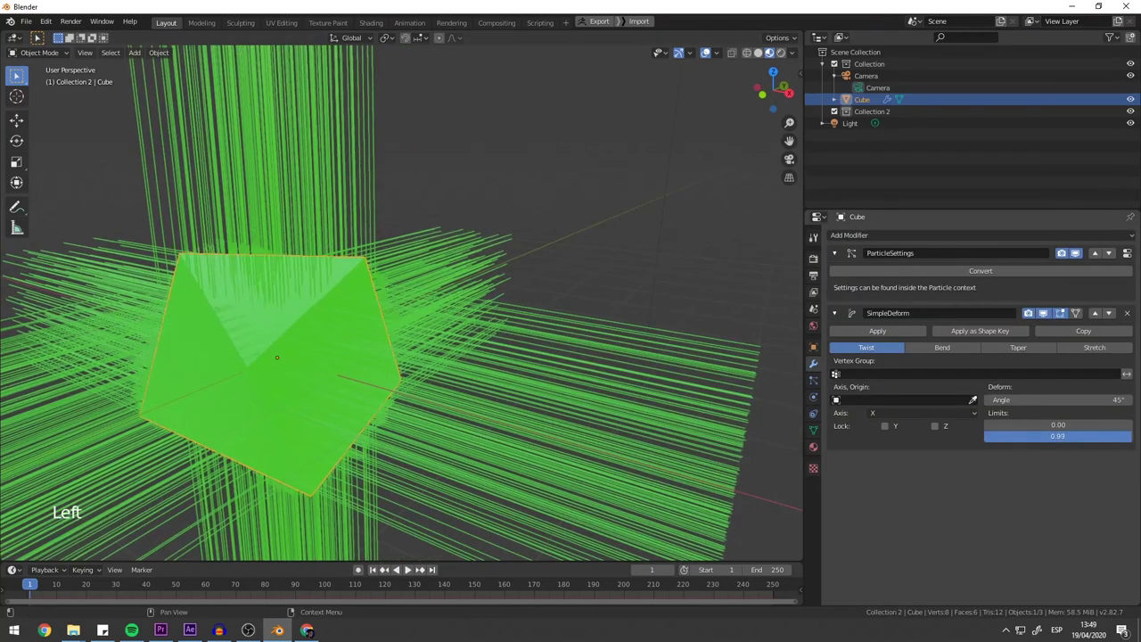
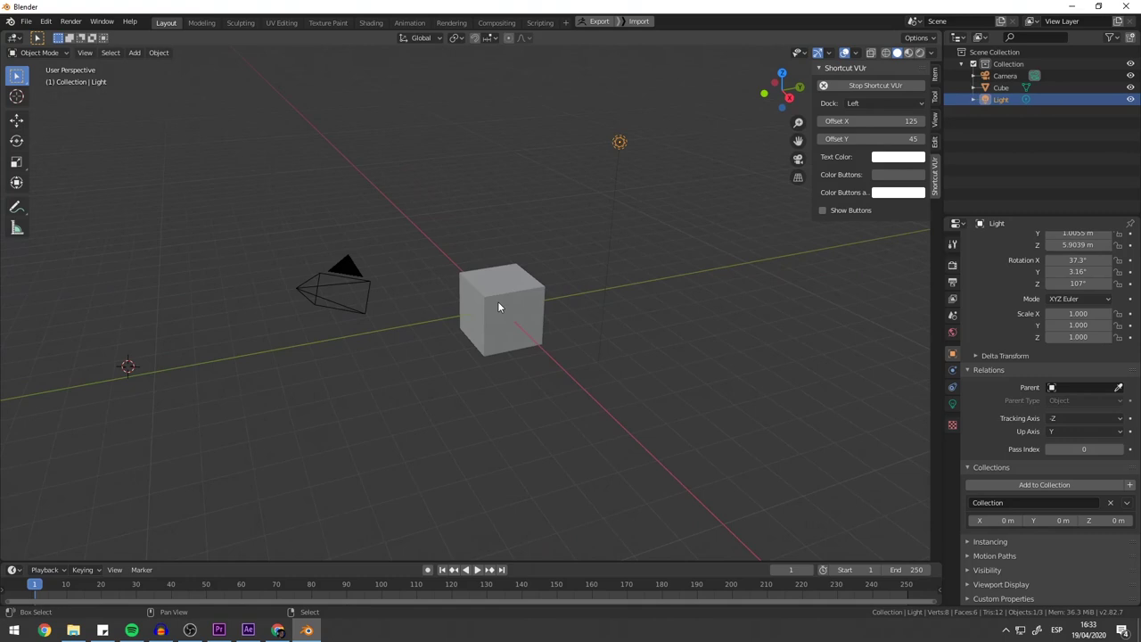
- Select the cube in the fresh default scene and orbit around it
{"action": "right_click", "coordinate": [505, 301]}
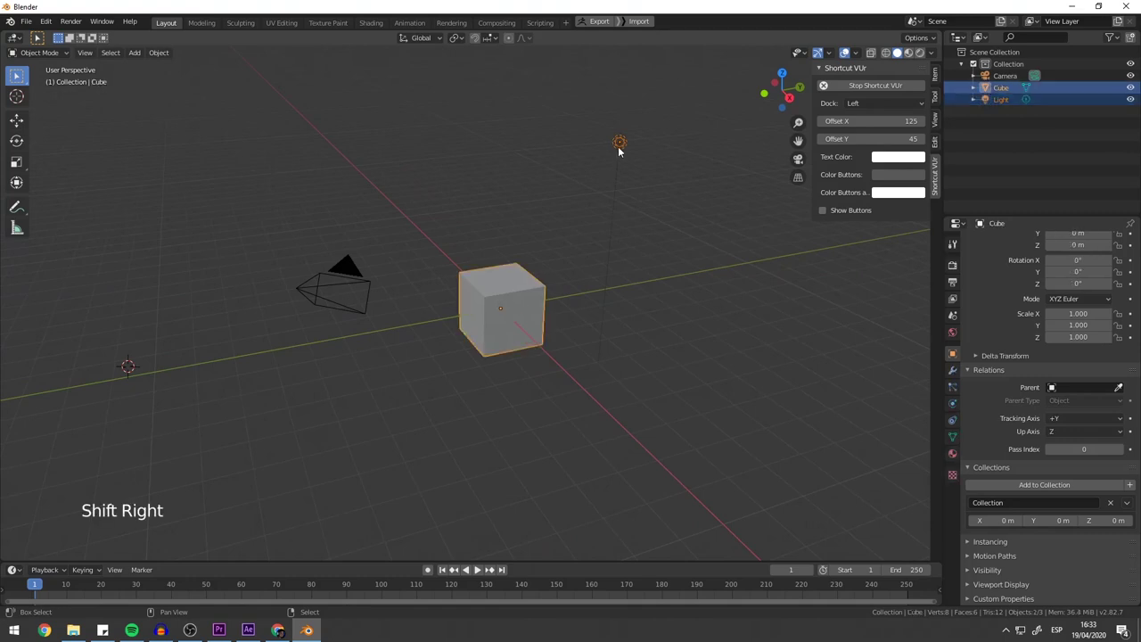
{"action": "right_click", "coordinate": [624, 147]}
{"action": "middle_click", "coordinate": [618, 228]}
{"action": "middle_click", "coordinate": [545, 255]}
{"action": "middle_click", "coordinate": [593, 269]}
{"action": "right_click", "coordinate": [251, 265]}
{"action": "right_click", "coordinate": [540, 317]}
{"action": "middle_click", "coordinate": [540, 362]}
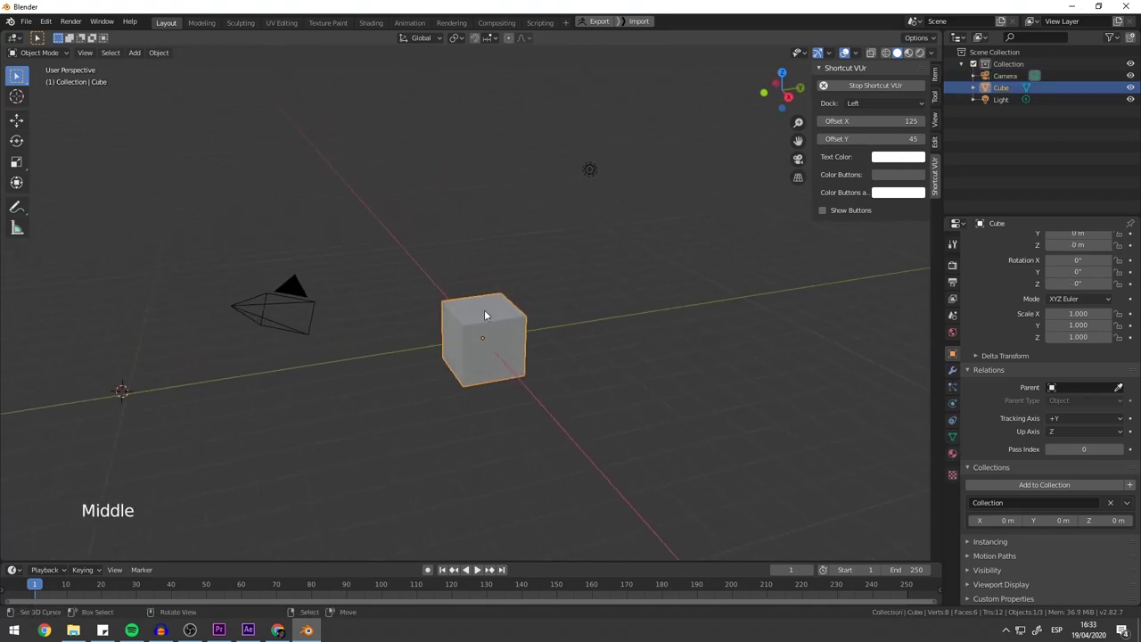
- Select the camera, then the light, and orbit the view around the scene
{"action": "right_click", "coordinate": [274, 303]}
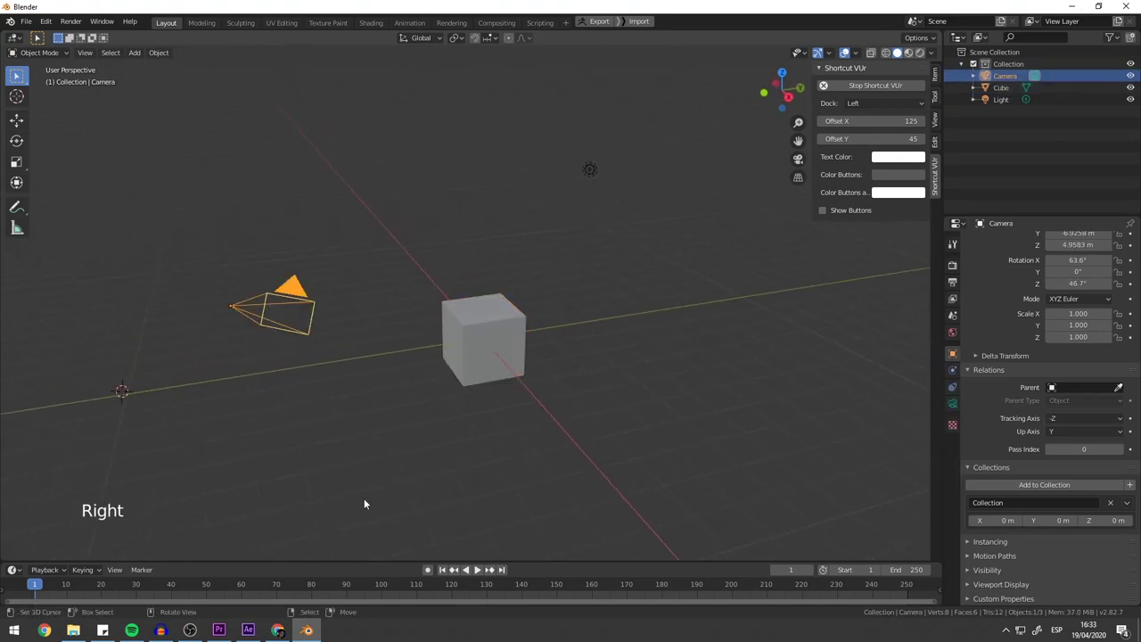
{"action": "right_click", "coordinate": [587, 174]}
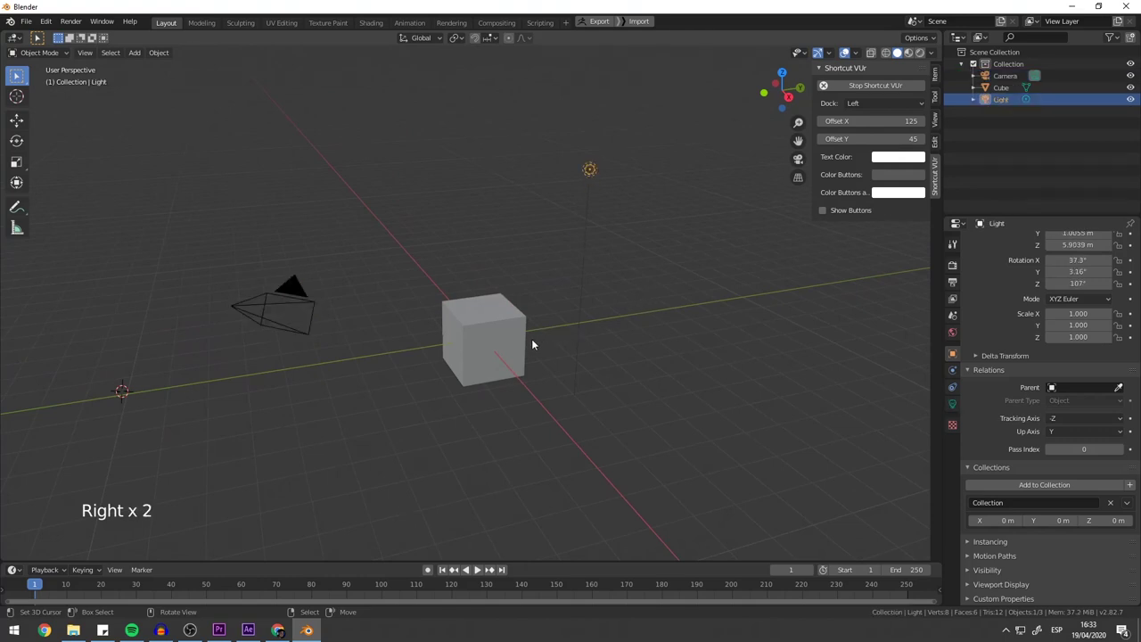
{"action": "middle_click", "coordinate": [516, 335]}
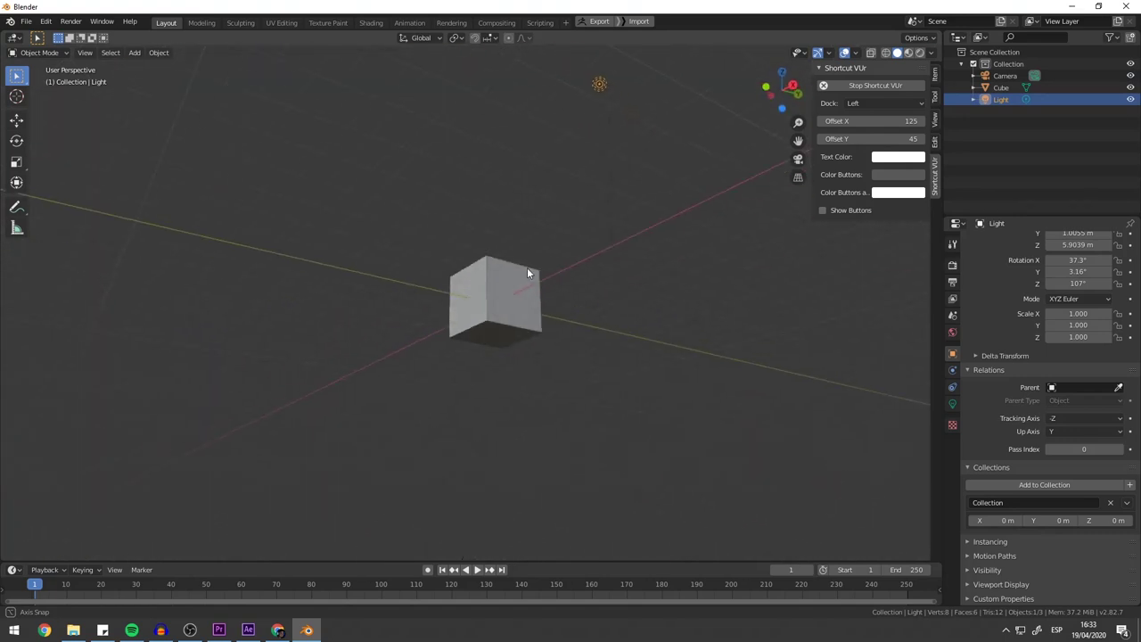
- Orbit around the scene and zoom in close on the cube
{"action": "scroll", "scroll_direction": "up", "scroll_amount": 3}
{"action": "middle_click", "coordinate": [1003, 390]}
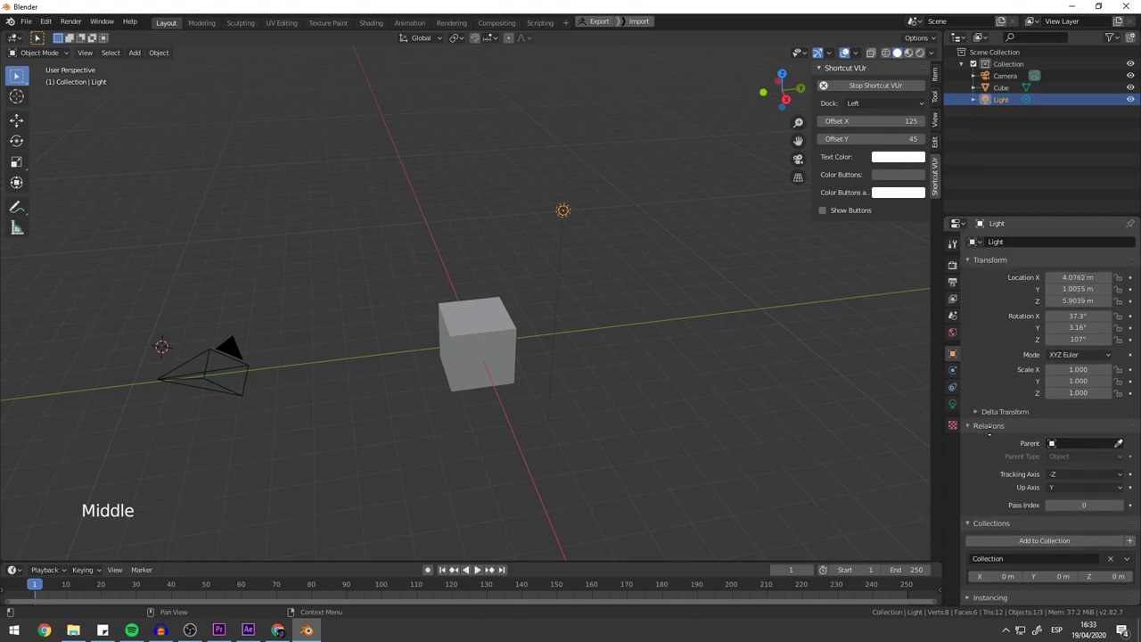
{"action": "middle_click", "coordinate": [992, 429]}
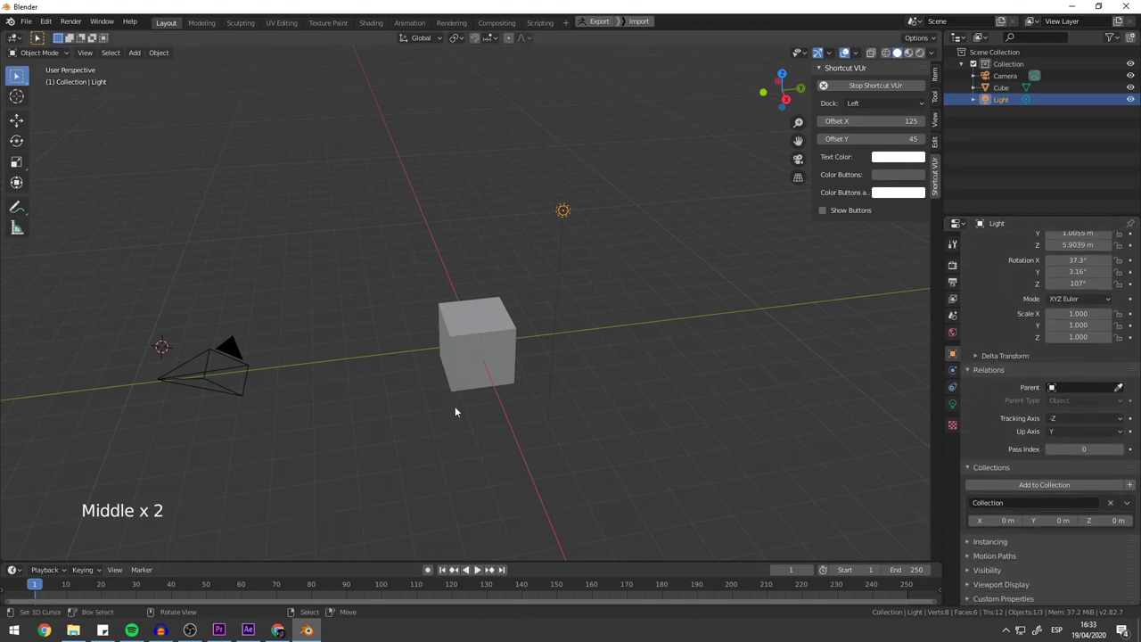
{"action": "middle_click", "coordinate": [383, 377]}
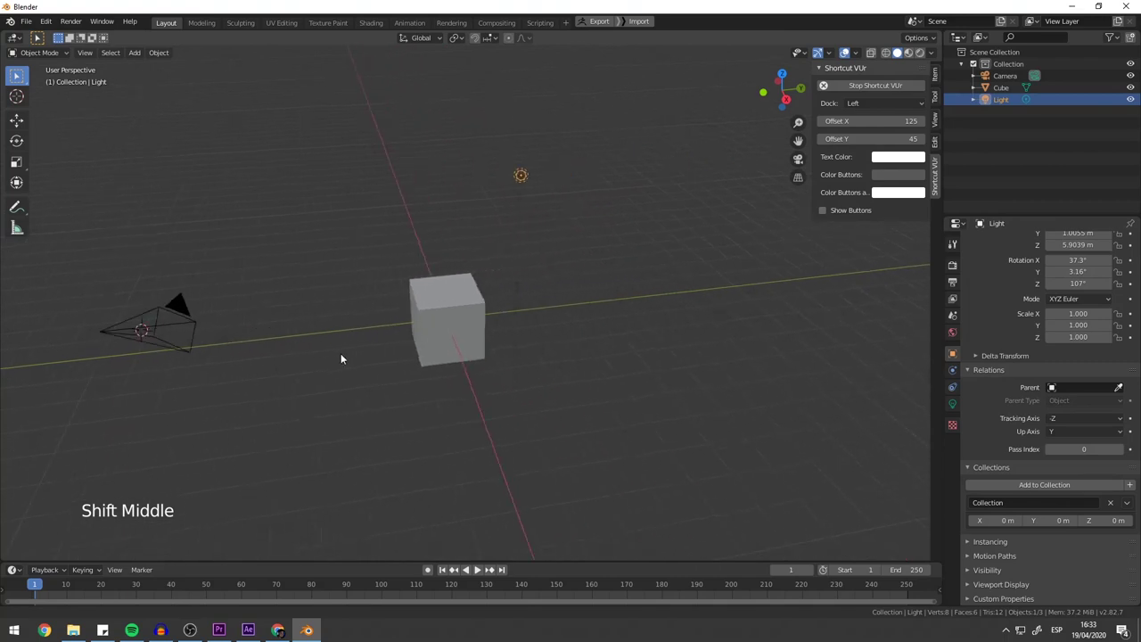
{"action": "middle_click", "coordinate": [461, 361]}
{"action": "scroll", "scroll_direction": "up", "scroll_amount": 3}
{"action": "middle_click", "coordinate": [476, 285]}
{"action": "middle_click", "coordinate": [552, 288]}
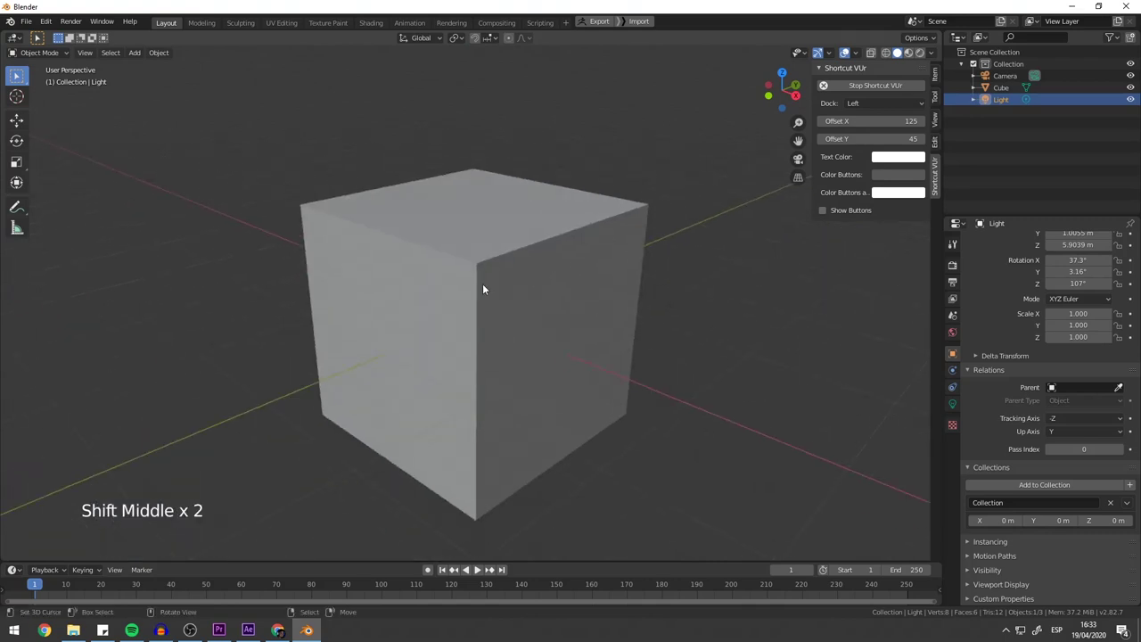
{"action": "scroll", "scroll_direction": "down", "scroll_amount": 3}
{"action": "scroll", "scroll_direction": "down", "scroll_amount": 3}
{"action": "scroll", "scroll_direction": "up", "scroll_amount": 3}
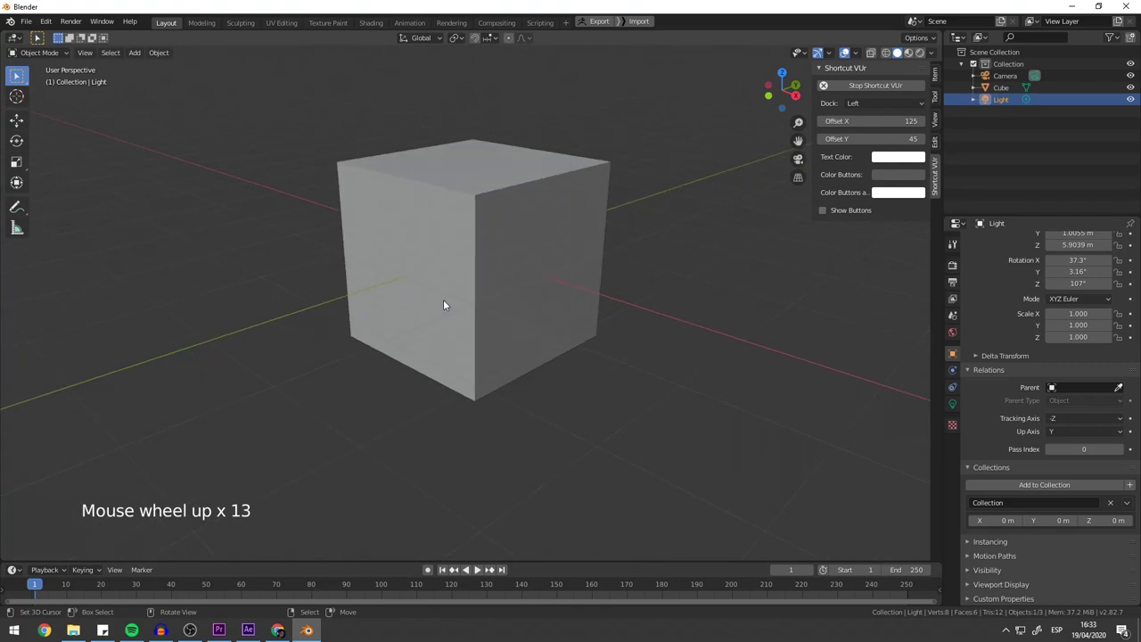
{"action": "scroll", "scroll_direction": "down", "scroll_amount": 3}
{"action": "middle_click", "coordinate": [503, 279]}
{"action": "scroll", "scroll_direction": "up", "scroll_amount": 3}
{"action": "middle_click", "coordinate": [449, 271]}
- Zoom back out and orbit to view the whole scene from low down
{"action": "scroll", "scroll_direction": "down", "scroll_amount": 3}
{"action": "scroll", "scroll_direction": "down", "scroll_amount": 3}
{"action": "scroll", "scroll_direction": "up", "scroll_amount": 3}
{"action": "scroll", "scroll_direction": "down", "scroll_amount": 3}
{"action": "scroll", "scroll_direction": "up", "scroll_amount": 3}
{"action": "scroll", "scroll_direction": "down", "scroll_amount": 3}
{"action": "scroll", "scroll_direction": "up", "scroll_amount": 3}
{"action": "middle_click", "coordinate": [581, 332]}
{"action": "scroll", "scroll_direction": "down", "scroll_amount": 3}
{"action": "scroll", "scroll_direction": "up", "scroll_amount": 3}
{"action": "scroll", "scroll_direction": "down", "scroll_amount": 3}
{"action": "scroll", "scroll_direction": "up", "scroll_amount": 3}
{"action": "scroll", "scroll_direction": "down", "scroll_amount": 3}
{"action": "scroll", "scroll_direction": "up", "scroll_amount": 3}
{"action": "middle_click", "coordinate": [513, 349]}
- Place the 3D cursor at several spots, leaving it away from the origin
{"action": "left_click", "coordinate": [518, 350]}
{"action": "left_click", "coordinate": [336, 193]}
{"action": "left_click", "coordinate": [660, 179]}
{"action": "left_click", "coordinate": [353, 448]}
{"action": "left_click", "coordinate": [552, 521]}
{"action": "left_click", "coordinate": [555, 293]}
{"action": "left_click", "coordinate": [332, 258]}
{"action": "middle_click", "coordinate": [367, 316]}
- Add a UV sphere at the 3D cursor, then delete it again
{"action": "key", "text": "shift+a"}
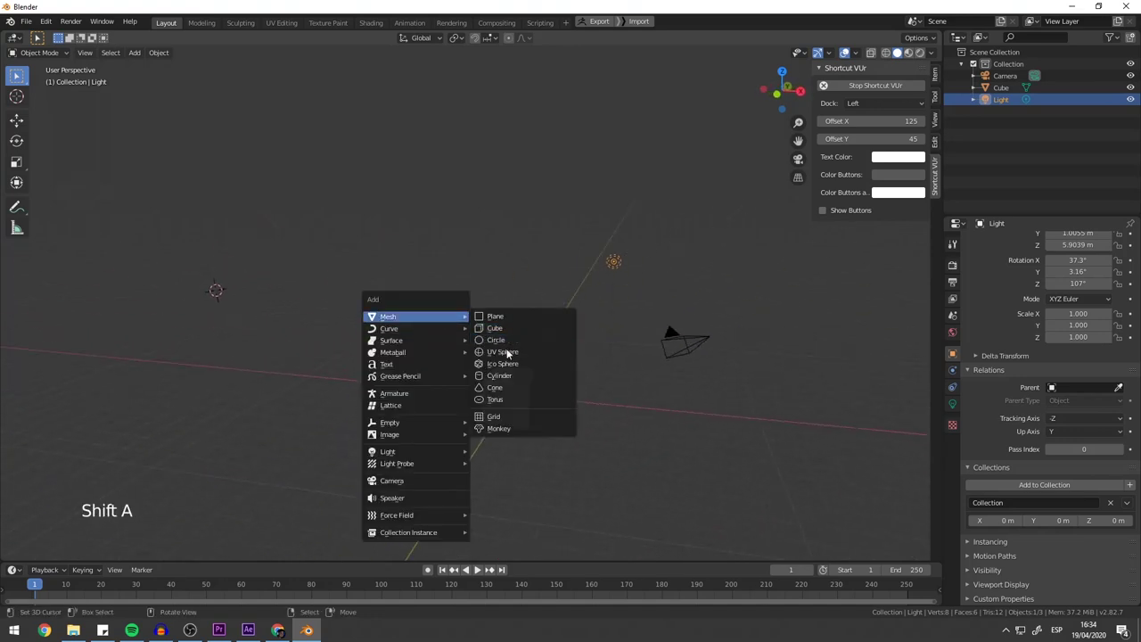
{"action": "middle_click", "coordinate": [420, 338]}
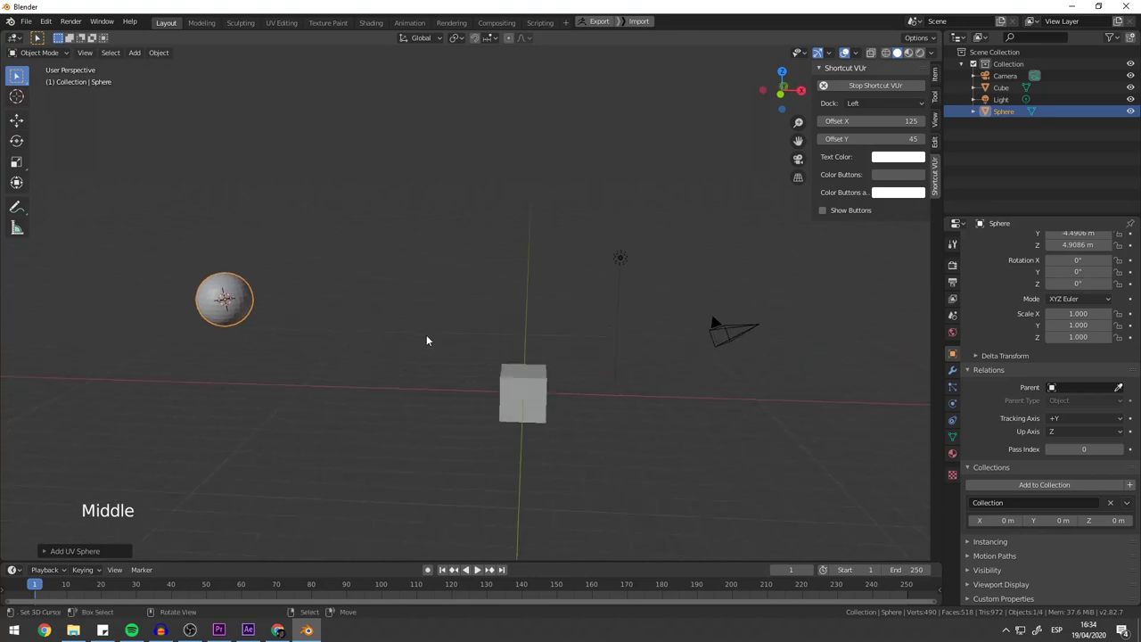
{"action": "key", "text": "ctrl+z"}
{"action": "key", "text": "a"}
{"action": "key", "text": "a"}
{"action": "middle_click", "coordinate": [589, 355]}
- Select every object, making the camera the active object alongside cube and light
{"action": "key", "text": "a"}
{"action": "key", "text": "a"}
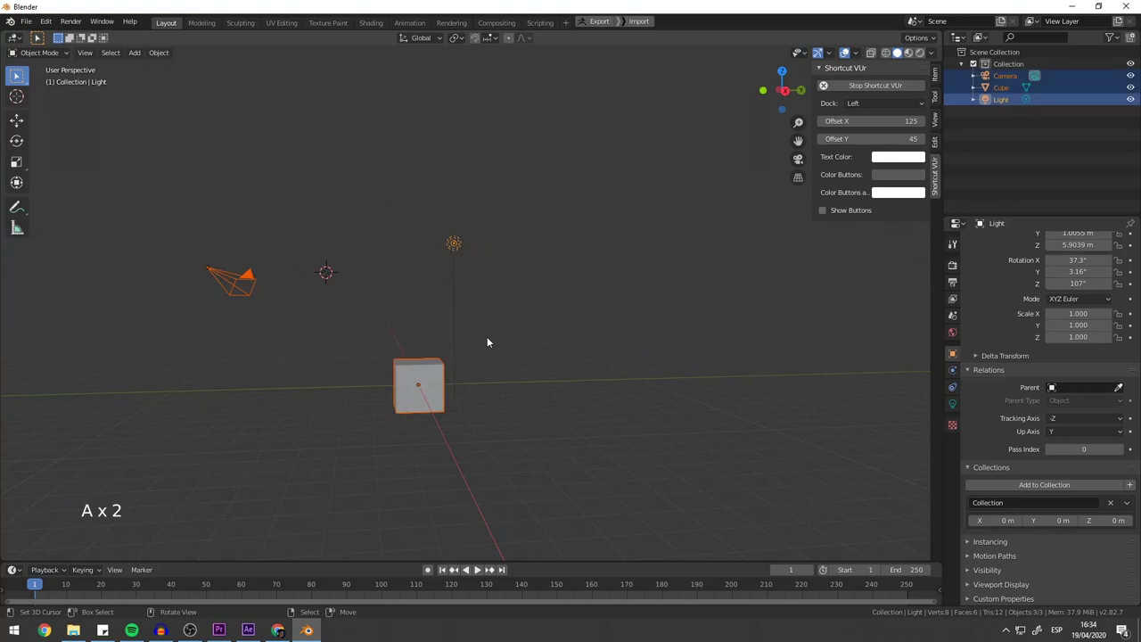
{"action": "middle_click", "coordinate": [488, 361]}
{"action": "right_click", "coordinate": [442, 381]}
{"action": "left_click", "coordinate": [462, 264]}
{"action": "right_click", "coordinate": [461, 264]}
{"action": "right_click", "coordinate": [261, 308]}
{"action": "middle_click", "coordinate": [486, 399]}
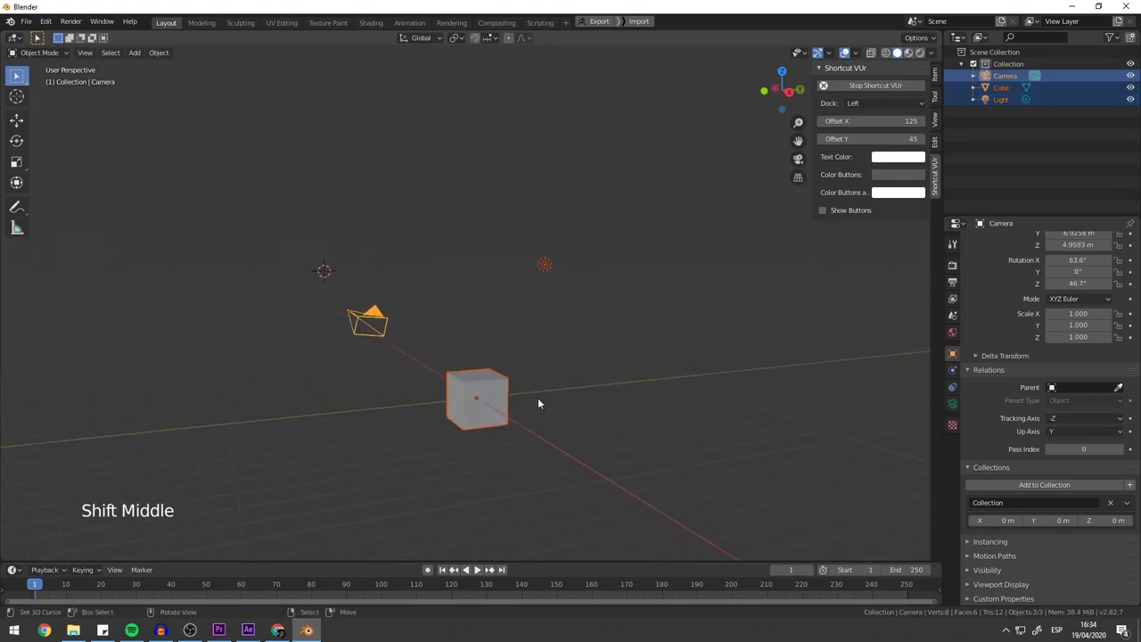
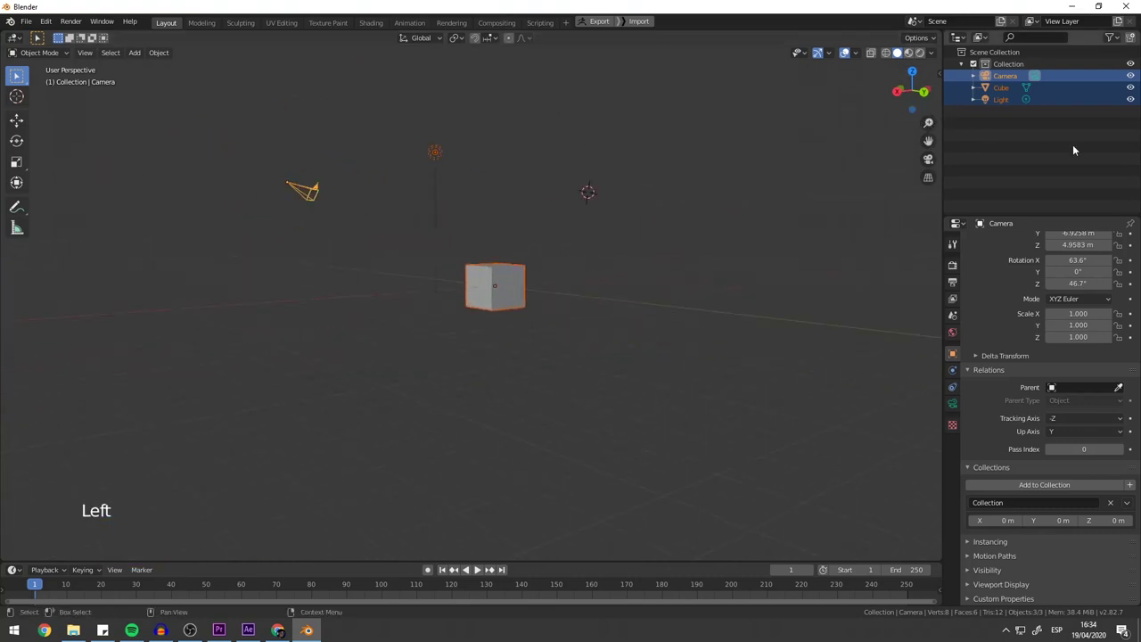
- Look through the scene camera, then orbit out of it and in close around the cube
{"action": "left_click", "coordinate": [937, 161]}
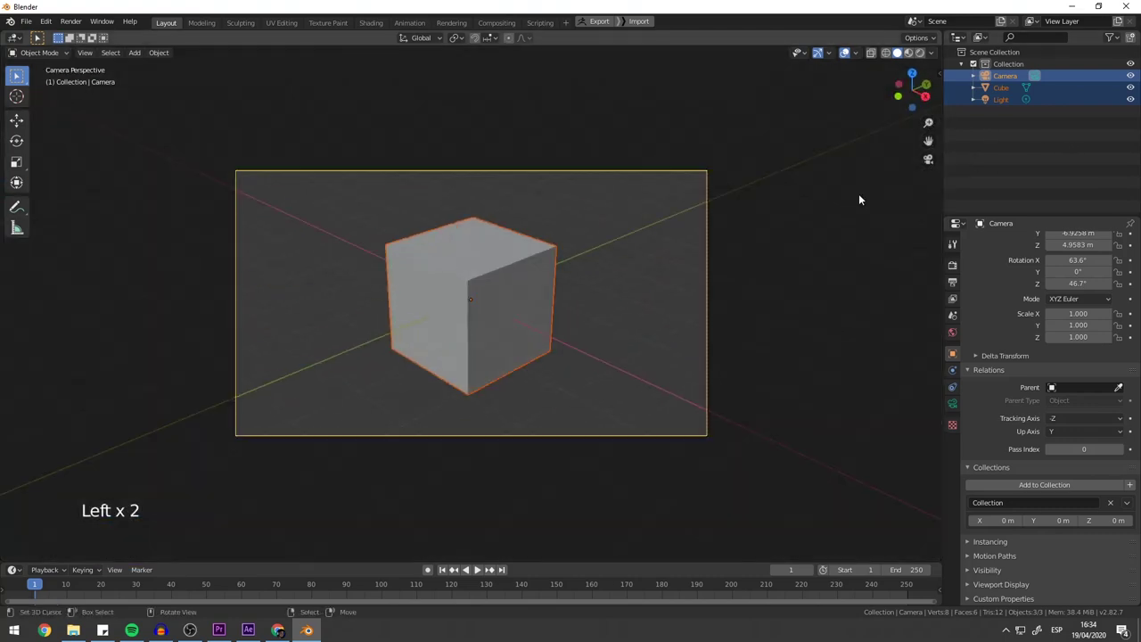
{"action": "middle_click", "coordinate": [851, 186]}
{"action": "left_click", "coordinate": [927, 180]}
{"action": "left_click", "coordinate": [927, 180]}
{"action": "left_click", "coordinate": [927, 180]}
{"action": "left_click", "coordinate": [927, 180]}
{"action": "middle_click", "coordinate": [551, 360]}
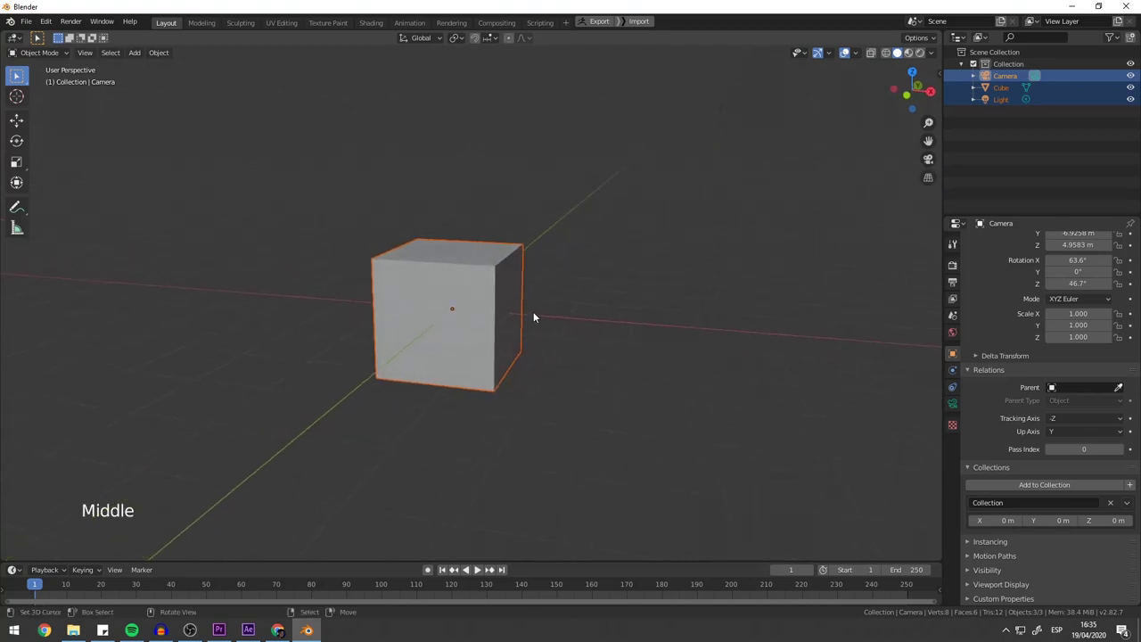
{"action": "middle_click", "coordinate": [542, 322]}
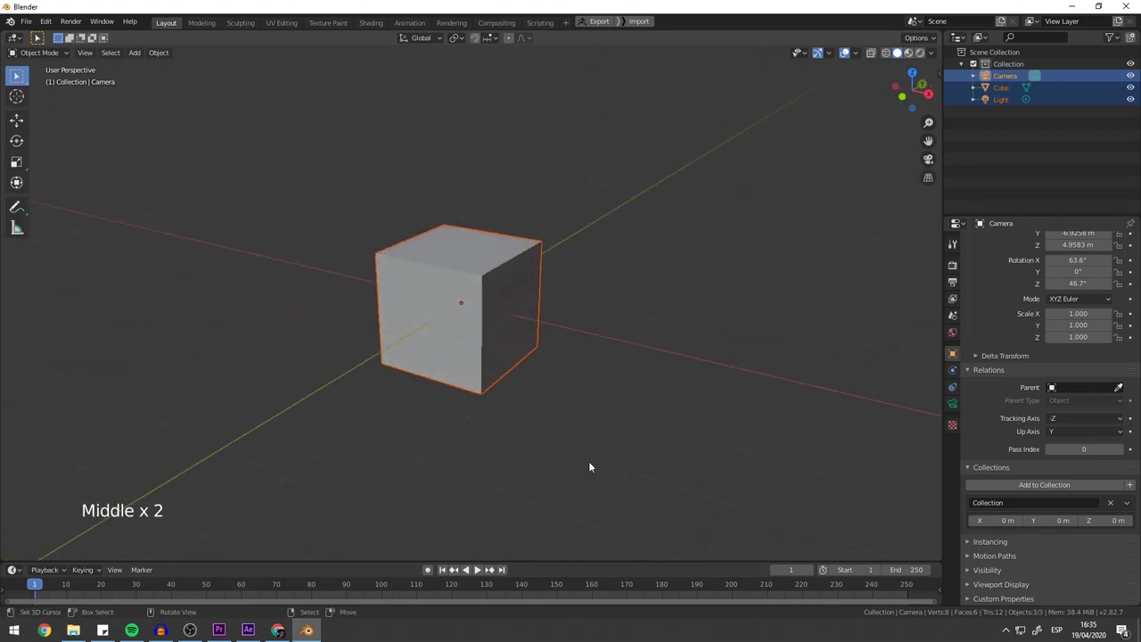
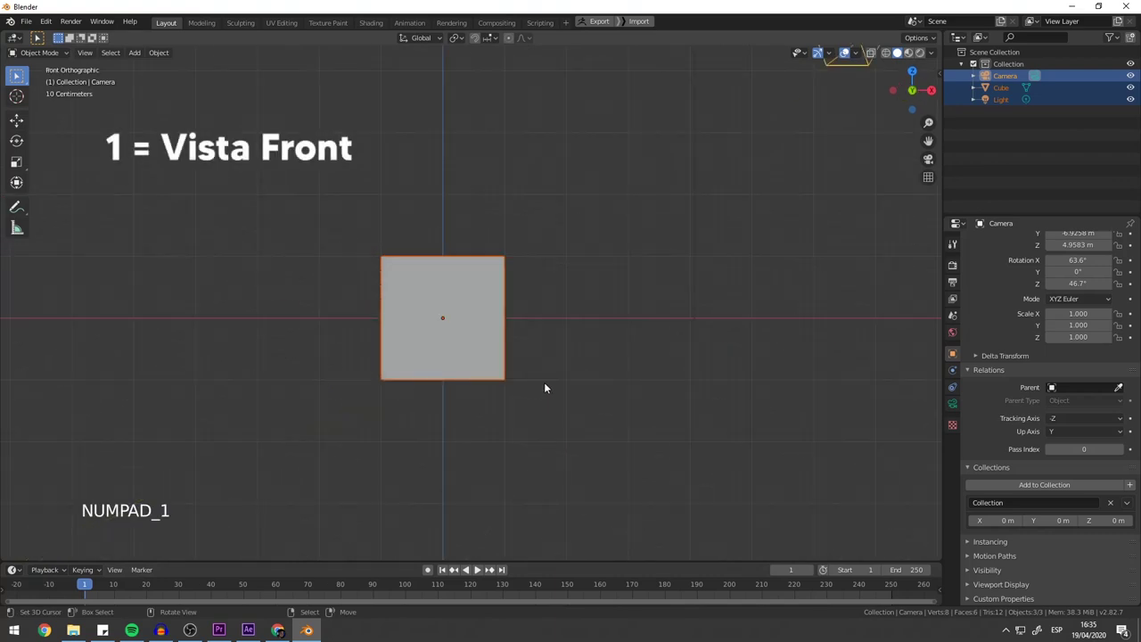
- View the cube from the right, top and front orthographic views, zooming to check it
{"action": "key", "text": "KP_3"}
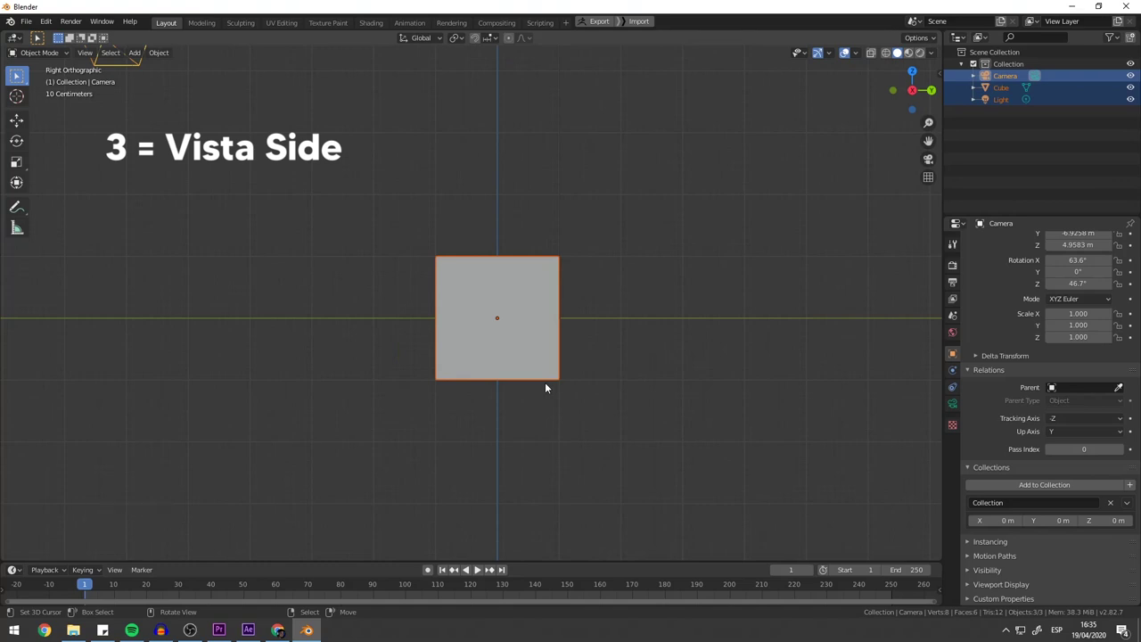
{"action": "key", "text": "KP_7"}
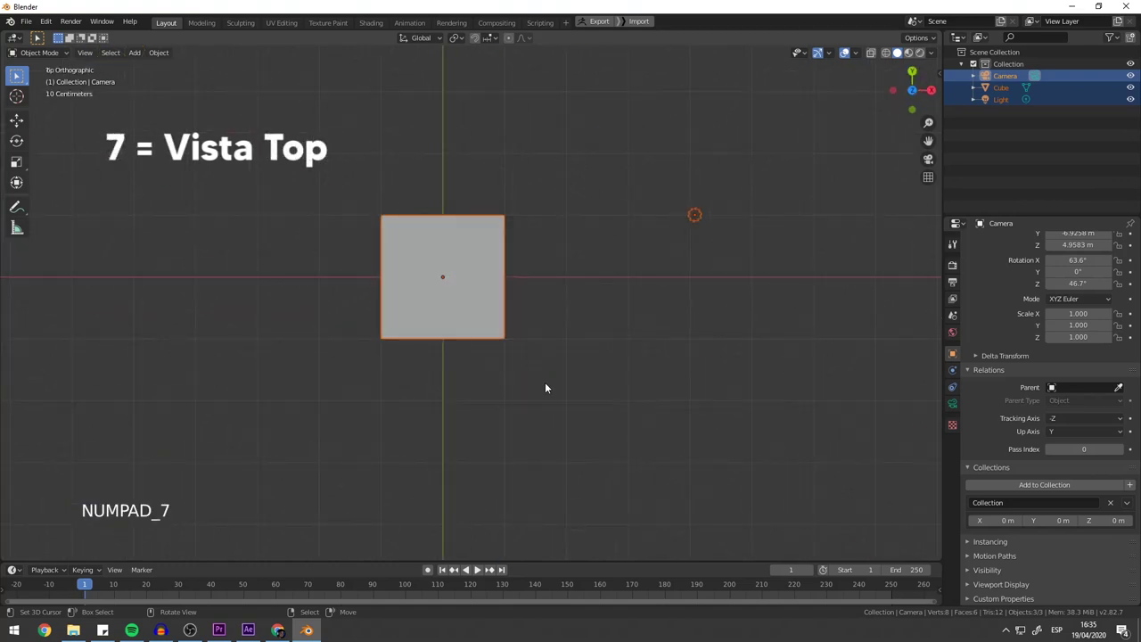
{"action": "key", "text": "KP_9"}
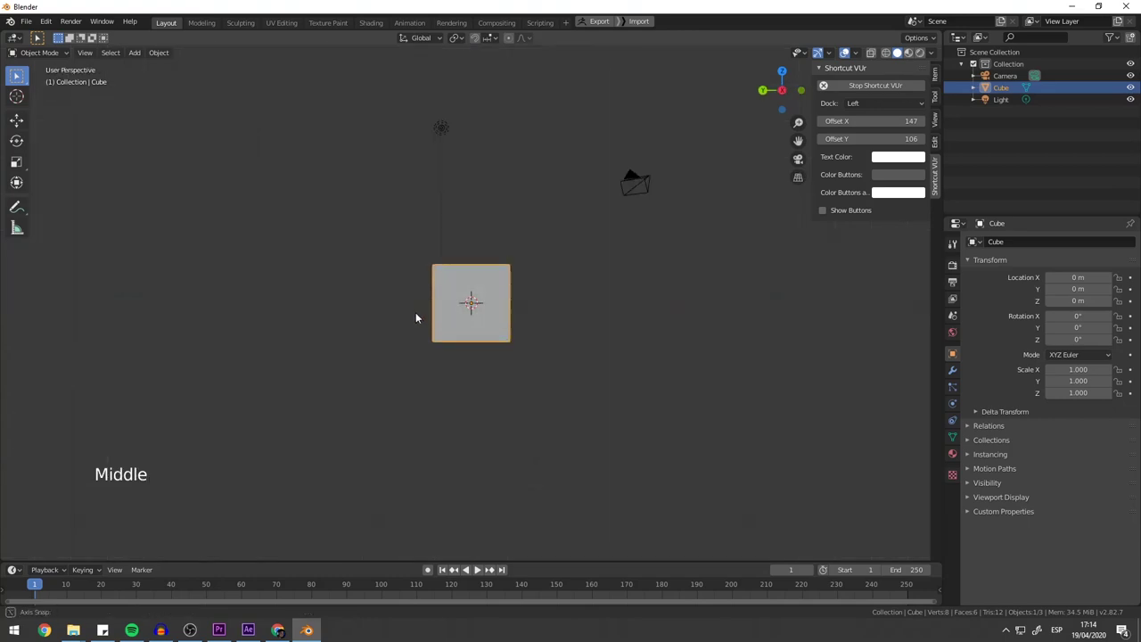
{"action": "key", "text": "KP_1"}
{"action": "scroll", "scroll_direction": "down", "scroll_amount": 3}
{"action": "scroll", "scroll_direction": "up", "scroll_amount": 3}
{"action": "scroll", "scroll_direction": "down", "scroll_amount": 3}
{"action": "scroll", "scroll_direction": "up", "scroll_amount": 3}
{"action": "key", "text": "KP_1"}
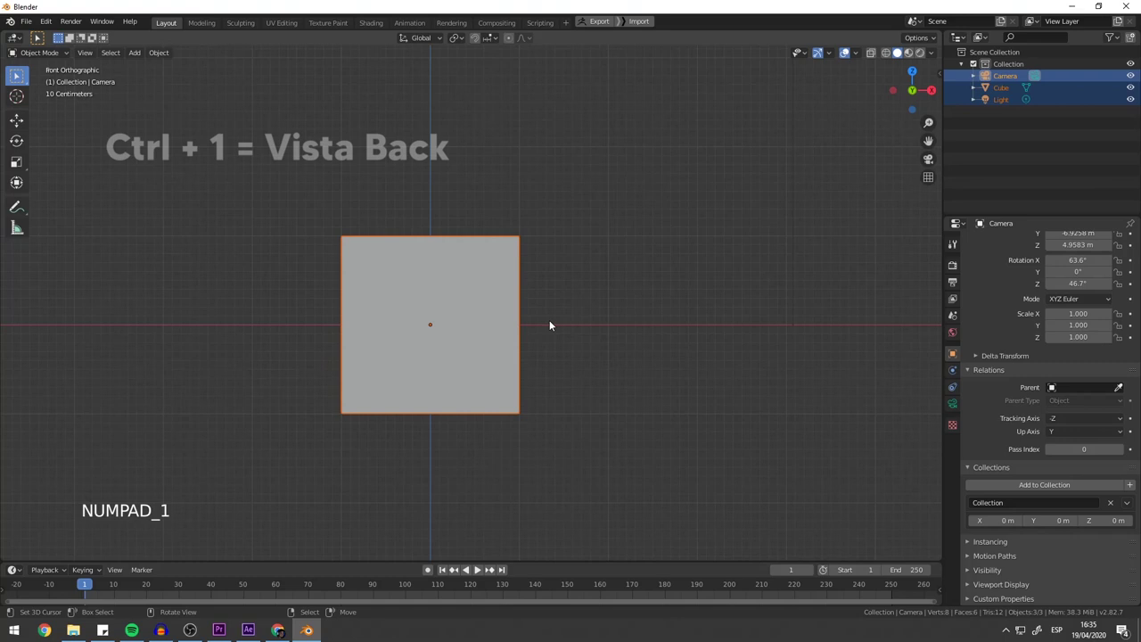
- View the cube from the back, right, left and bottom, then look through the camera
{"action": "key", "text": "ctrl+KP_1"}
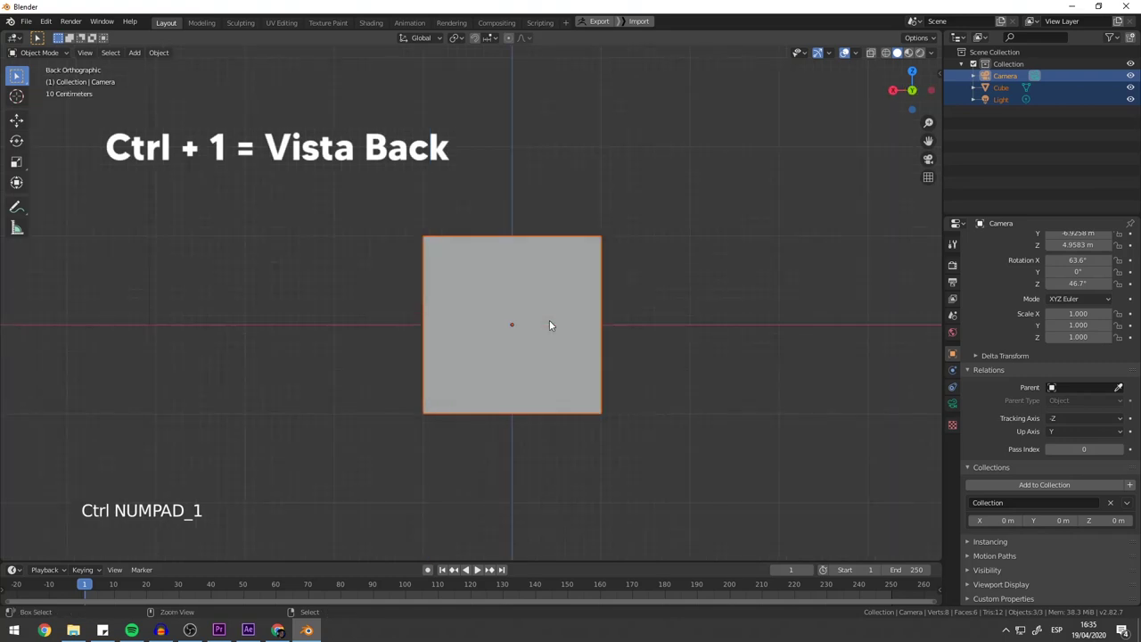
{"action": "key", "text": "KP_3"}
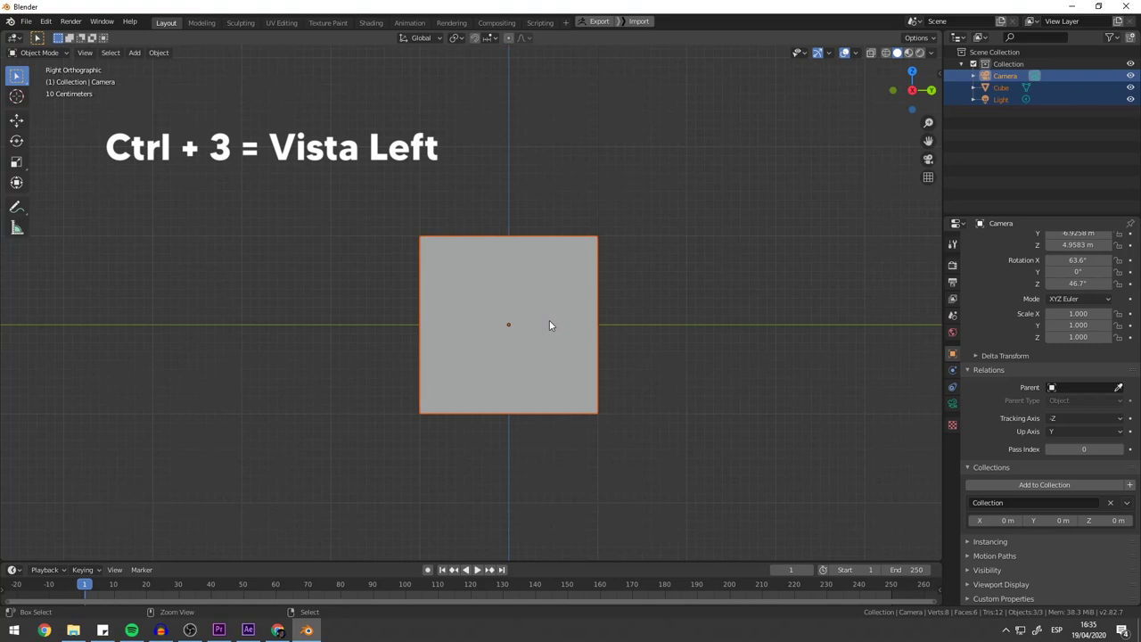
{"action": "key", "text": "ctrl+KP_3"}
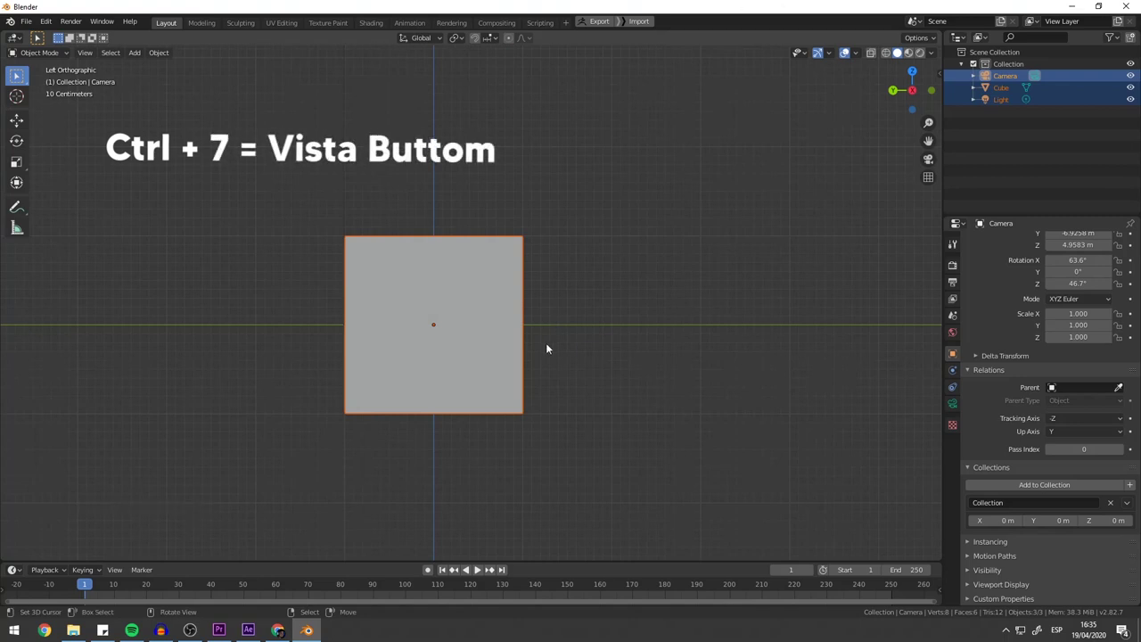
{"action": "key", "text": "ctrl+KP_7"}
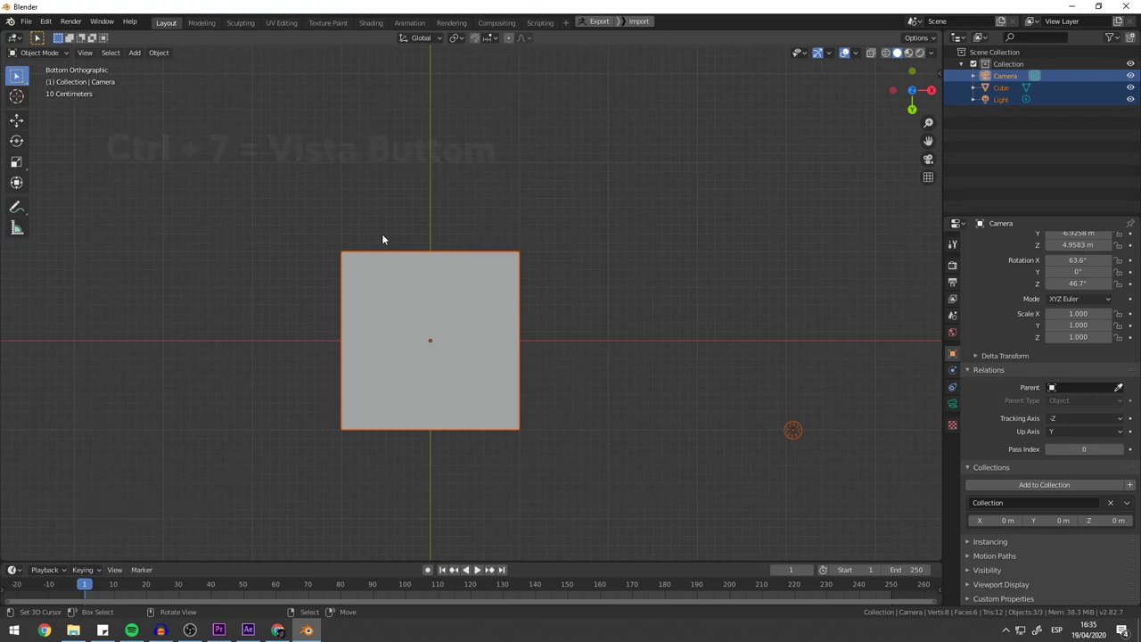
{"action": "key", "text": "KP_0"}
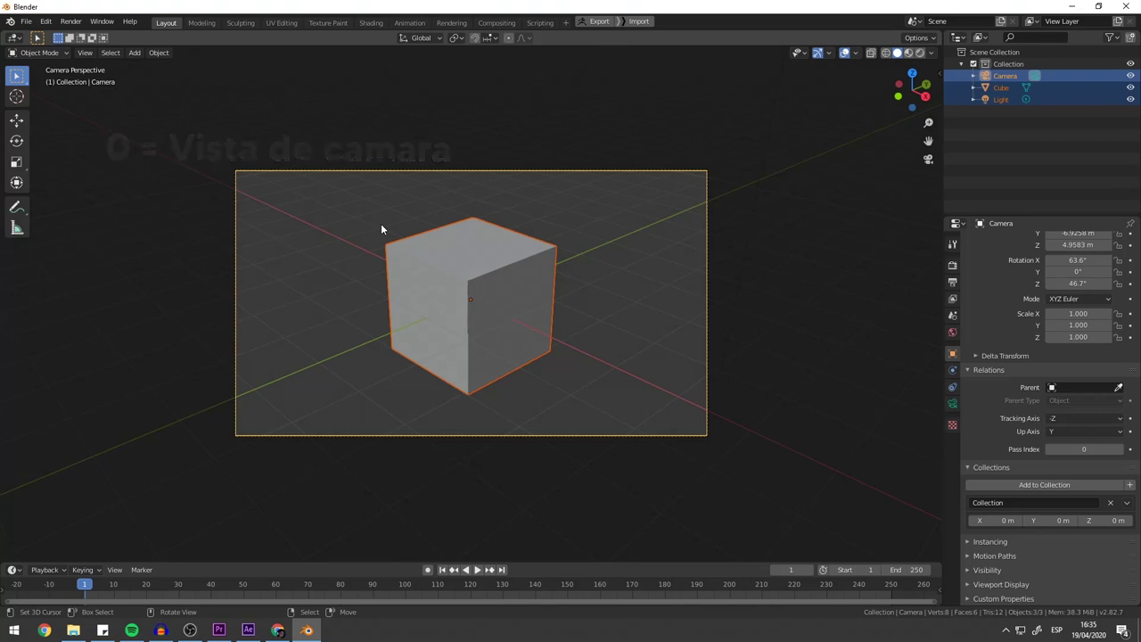
- Toggle between orthographic and perspective projection while orbiting the three cubes
{"action": "key", "text": "KP_Divide"}
{"action": "key", "text": "KP_Divide"}
{"action": "middle_click", "coordinate": [417, 308]}
{"action": "key", "text": "KP_5"}
{"action": "middle_click", "coordinate": [512, 273]}
{"action": "scroll", "scroll_direction": "down", "scroll_amount": 3}
{"action": "middle_click", "coordinate": [484, 321]}
{"action": "right_click", "coordinate": [482, 316]}
{"action": "key", "text": "KP_Divide"}
{"action": "key", "text": "KP_Divide"}
{"action": "scroll", "scroll_direction": "down", "scroll_amount": 3}
{"action": "middle_click", "coordinate": [493, 316]}
{"action": "right_click", "coordinate": [480, 297]}
{"action": "middle_click", "coordinate": [532, 307]}
{"action": "key", "text": "KP_5"}
{"action": "scroll", "scroll_direction": "down", "scroll_amount": 3}
{"action": "middle_click", "coordinate": [516, 296]}
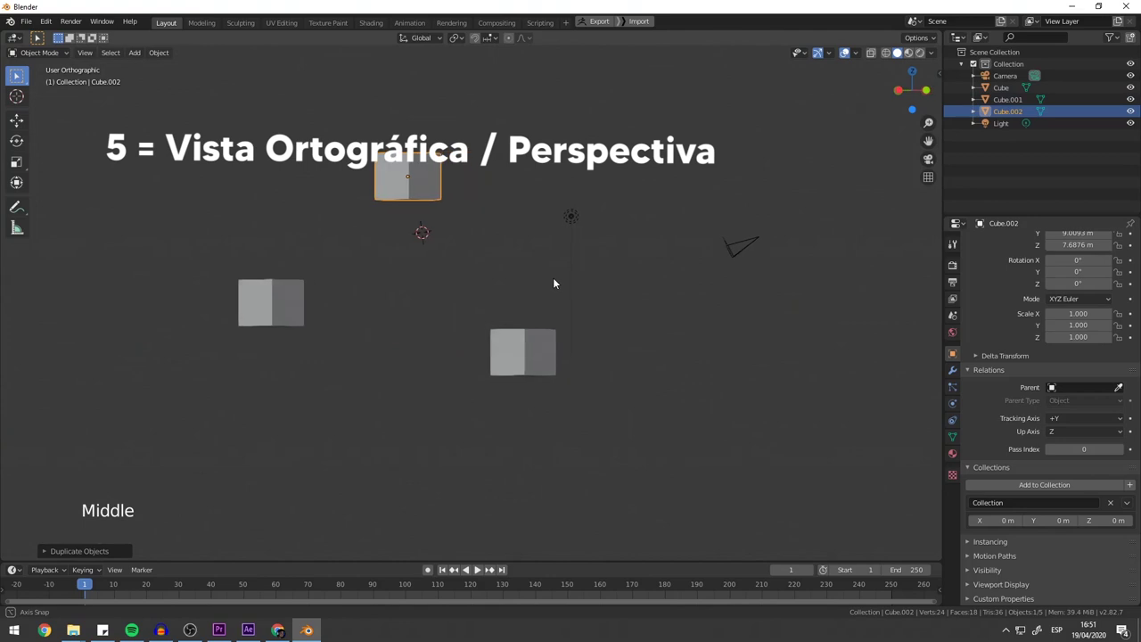
- Flip projection again and orbit and zoom around the cubes to compare the look
{"action": "key", "text": "KP_5"}
{"action": "key", "text": "KP_5"}
{"action": "middle_click", "coordinate": [540, 285]}
{"action": "key", "text": "KP_5"}
{"action": "scroll", "scroll_direction": "up", "scroll_amount": 3}
{"action": "scroll", "scroll_direction": "down", "scroll_amount": 3}
{"action": "middle_click", "coordinate": [483, 267]}
{"action": "scroll", "scroll_direction": "up", "scroll_amount": 3}
{"action": "scroll", "scroll_direction": "down", "scroll_amount": 3}
{"action": "middle_click", "coordinate": [514, 287]}
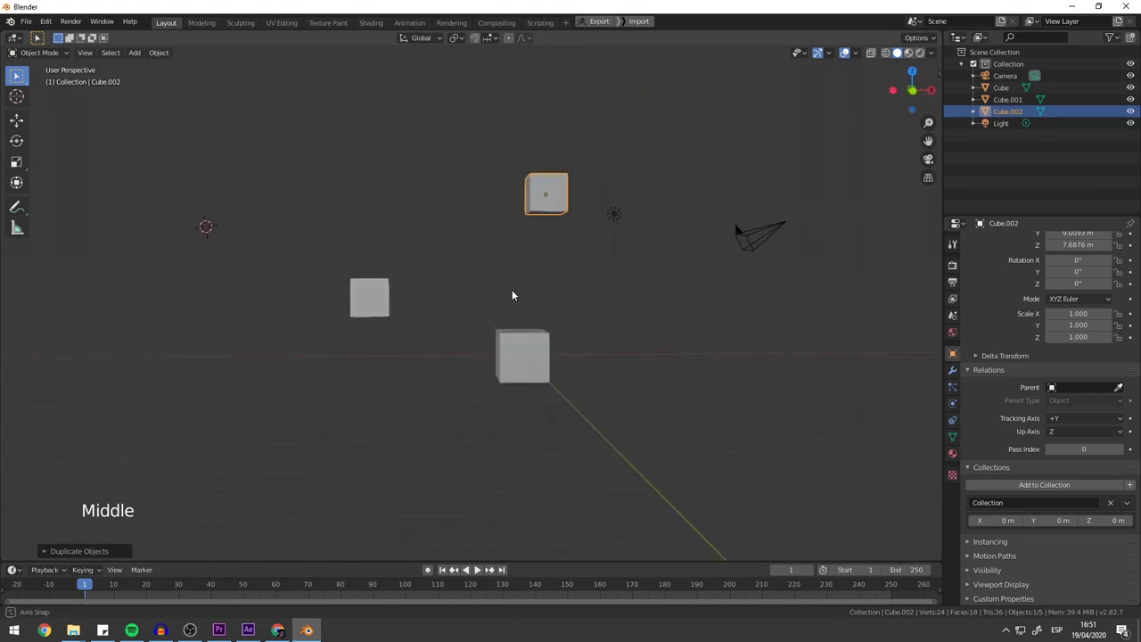
{"action": "scroll", "scroll_direction": "down", "scroll_amount": 3}
{"action": "middle_click", "coordinate": [494, 285]}
{"action": "right_click", "coordinate": [405, 182]}
{"action": "middle_click", "coordinate": [418, 195]}
{"action": "key", "text": "g"}
{"action": "middle_click", "coordinate": [329, 203]}
{"action": "scroll", "scroll_direction": "up", "scroll_amount": 3}
{"action": "middle_click", "coordinate": [364, 248]}
- Orbit the cubes in orthographic projection, then switch back to perspective and orbit
{"action": "key", "text": "KP_5"}
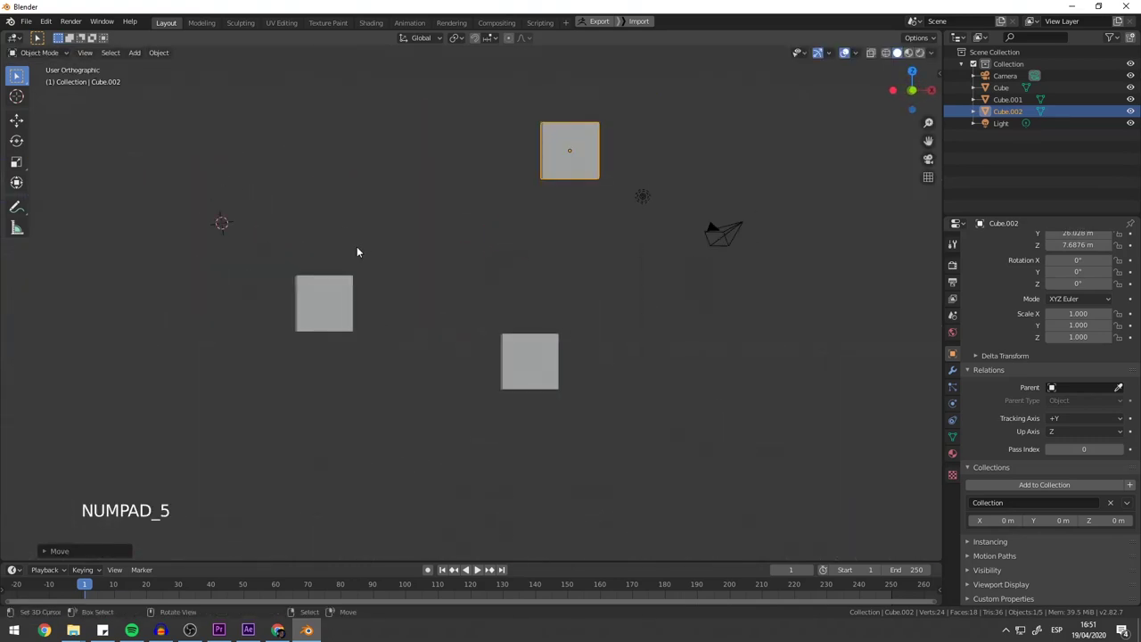
{"action": "middle_click", "coordinate": [373, 266]}
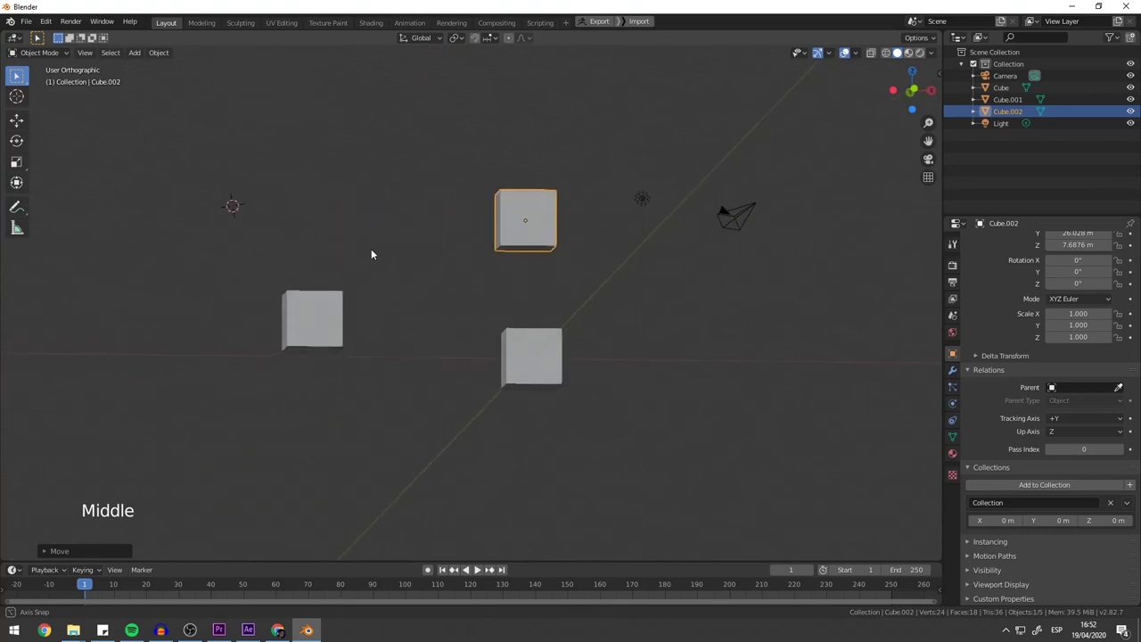
{"action": "scroll", "scroll_direction": "down", "scroll_amount": 3}
{"action": "middle_click", "coordinate": [385, 270]}
{"action": "key", "text": "KP_5"}
{"action": "middle_click", "coordinate": [403, 261]}
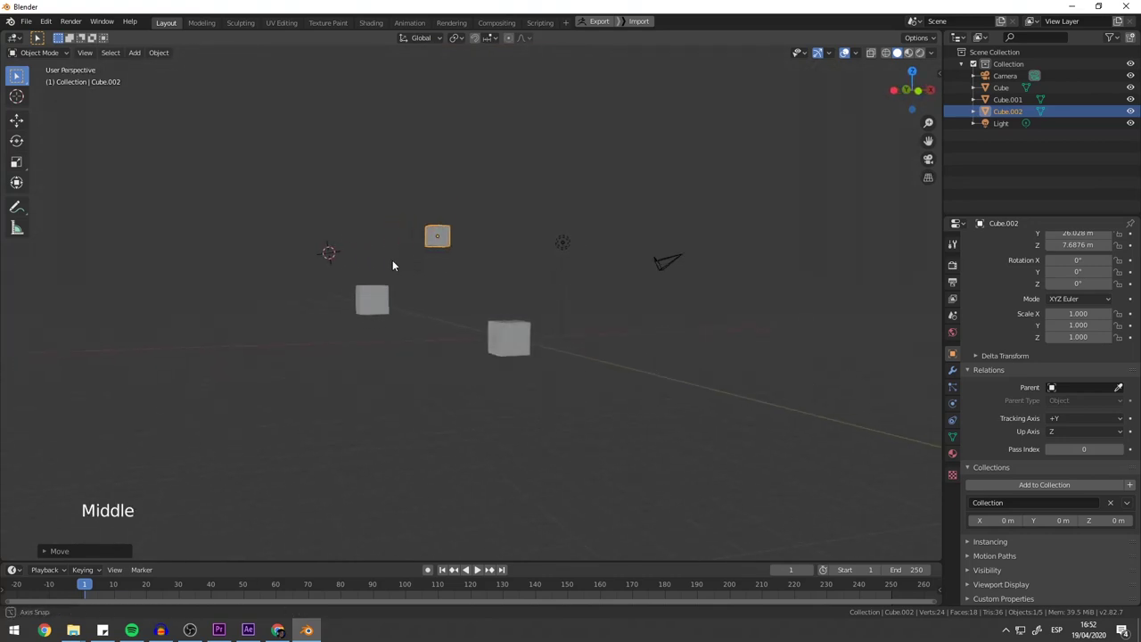
{"action": "key", "text": "space"}
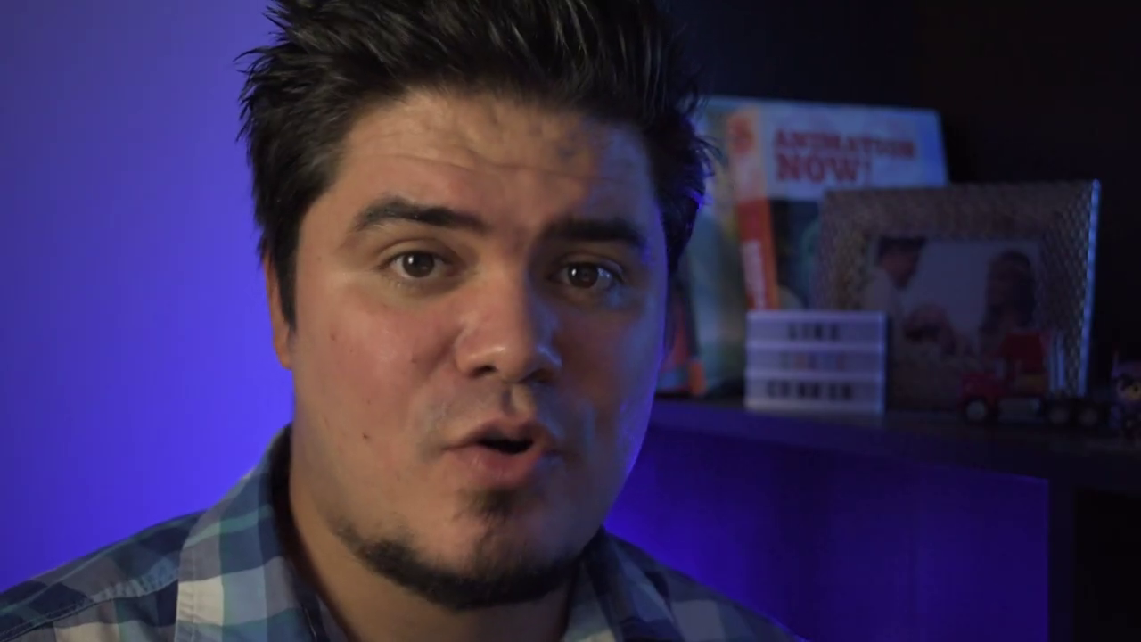